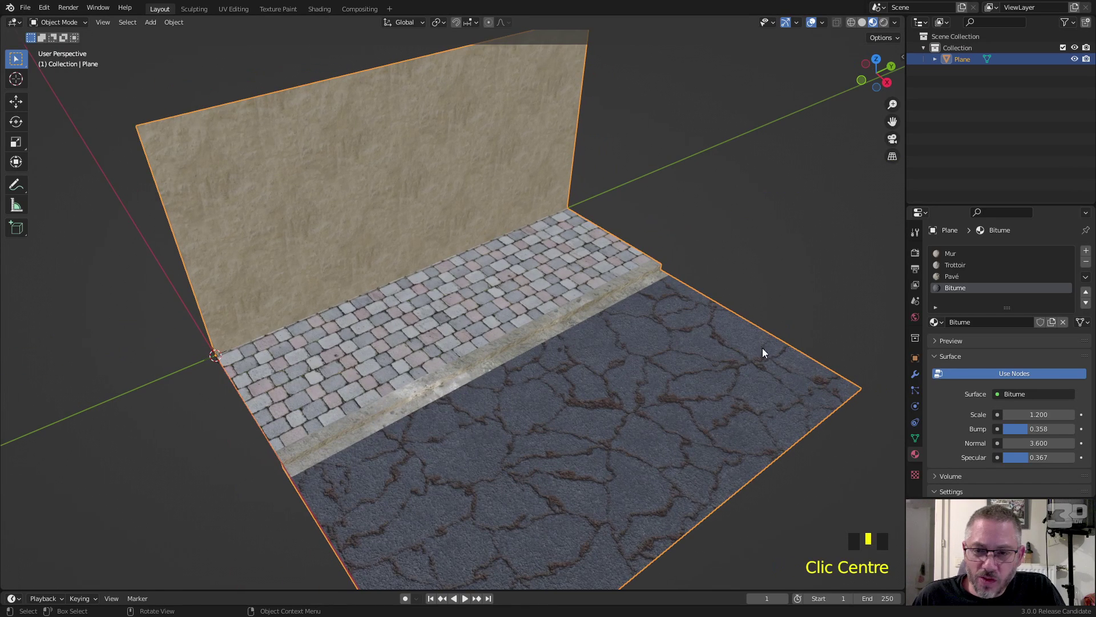
# Select the Trottoir sidewalk material and bring its node group into view in the node editor
pyautogui.click(960, 269)
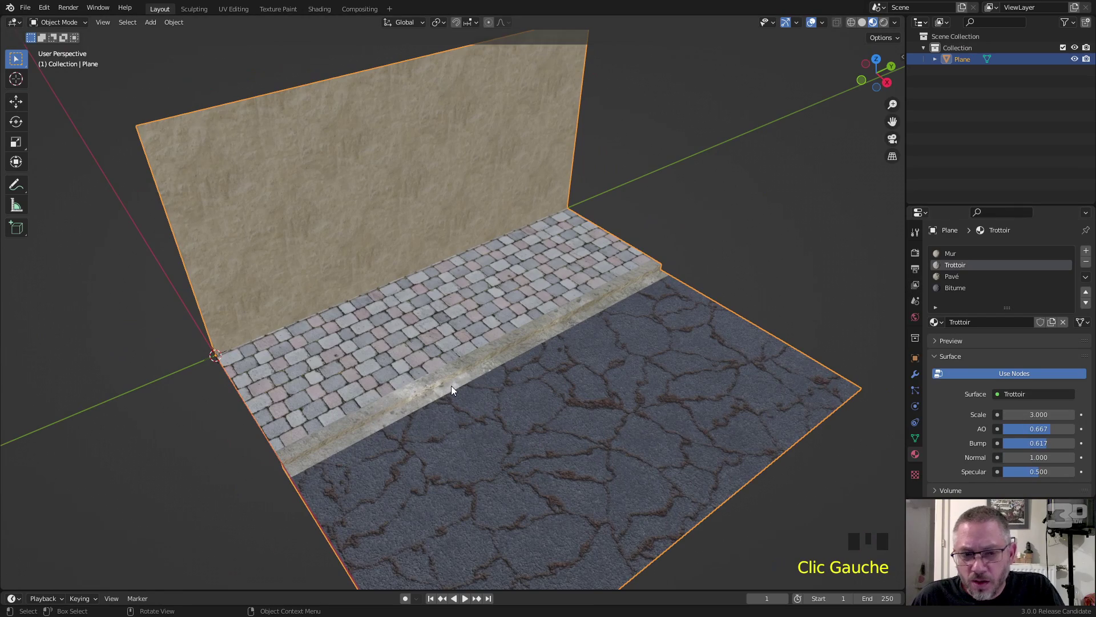
pyautogui.scroll(3)
pyautogui.moveTo(446, 387); pyautogui.dragTo(315, 12)
# Inside the Trottoir group, wire a Combine XYZ into Mapping Location and expose its Y as a Move Y input
pyautogui.click(315, 12)
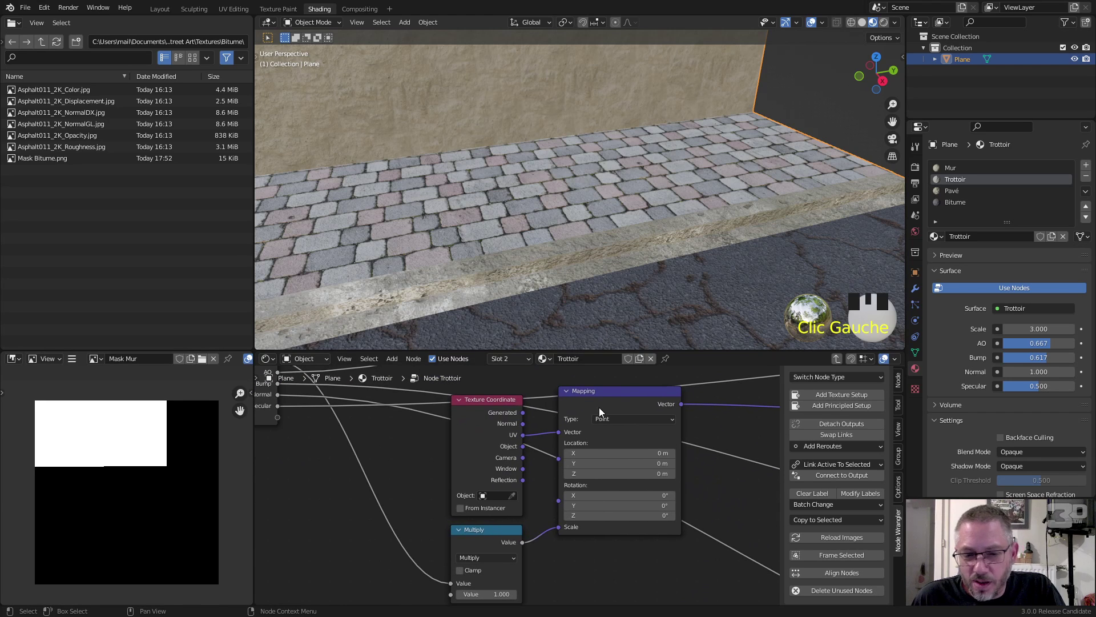
pyautogui.moveTo(611, 395); pyautogui.dragTo(1053, 498)
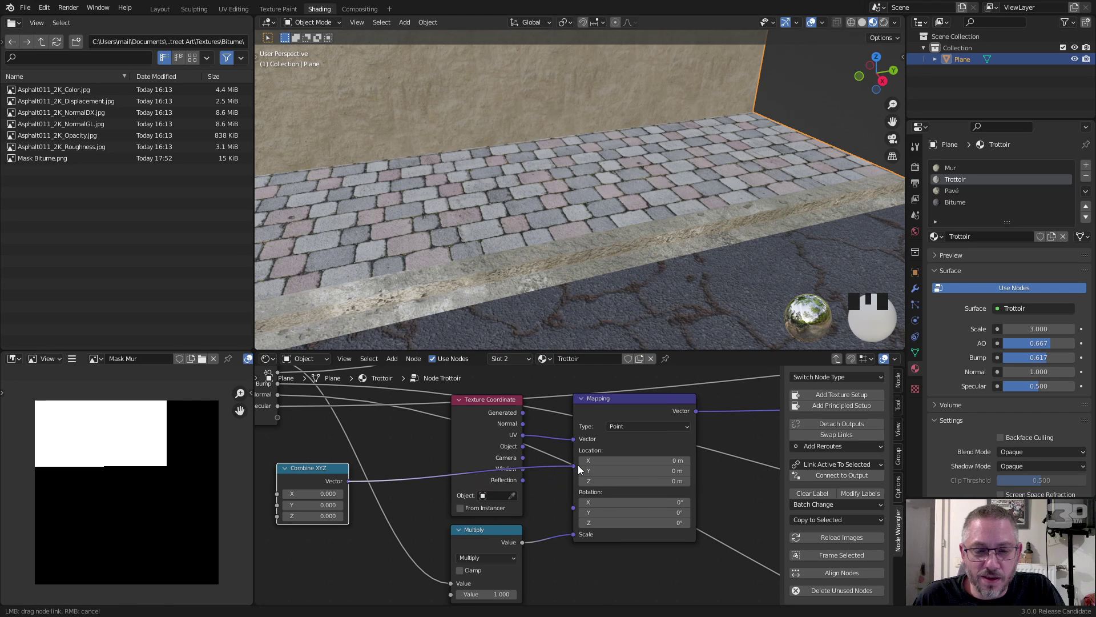
pyautogui.moveTo(579, 468); pyautogui.dragTo(321, 472)
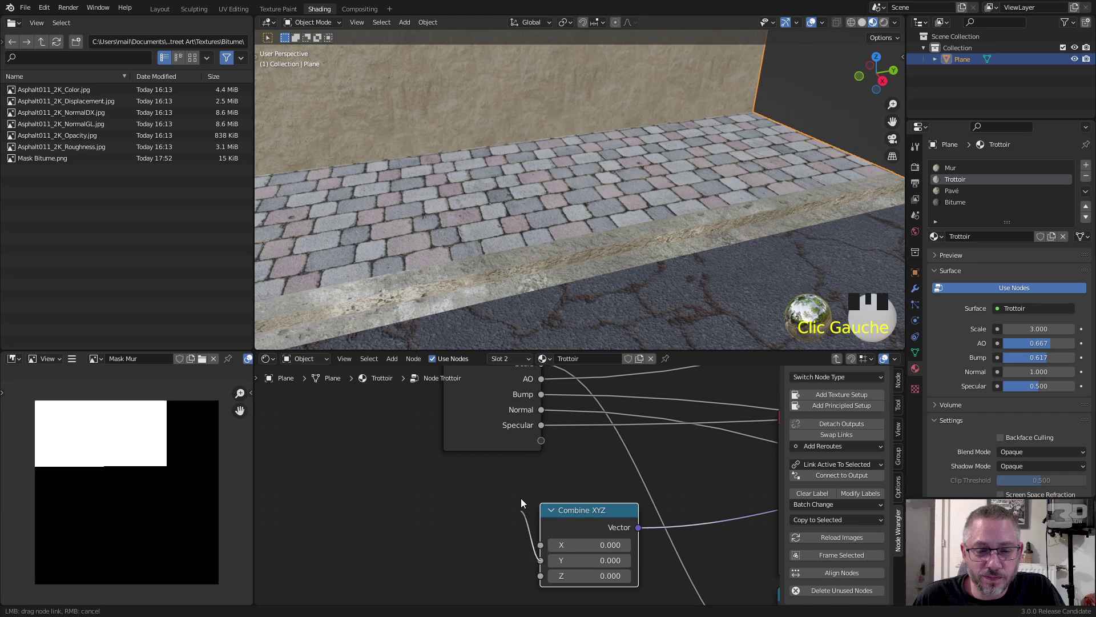
pyautogui.moveTo(544, 446); pyautogui.dragTo(565, 480)
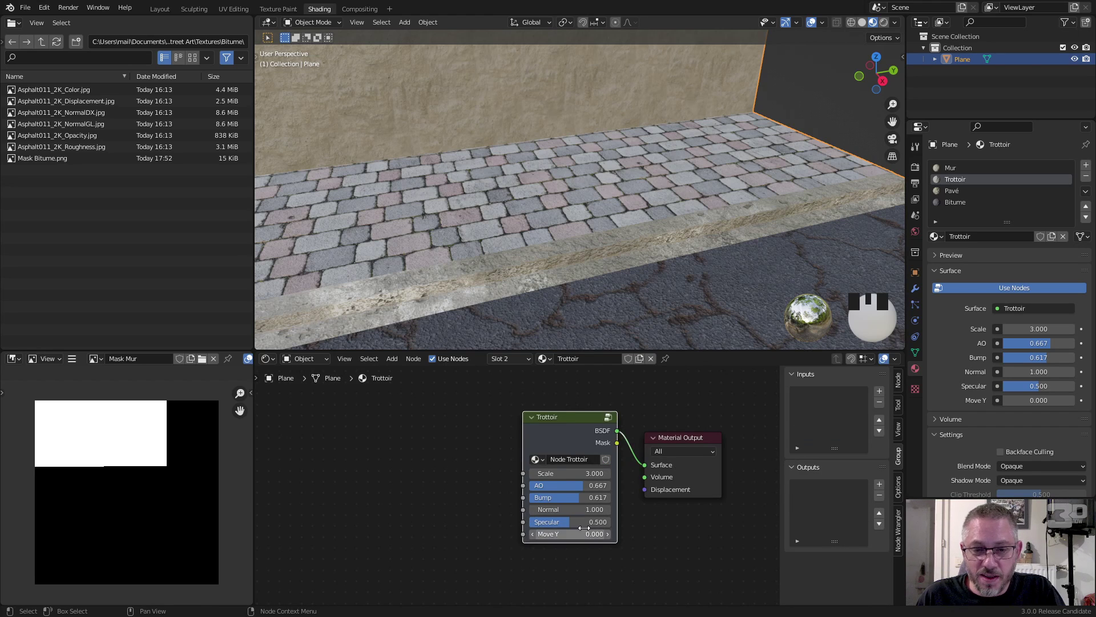
# Review the cobblestones in the Layout viewport with Scale 3.840 and Move Y 0.060 applied
pyautogui.click(159, 8)
pyautogui.scroll(-3)
pyautogui.moveTo(511, 364); pyautogui.dragTo(406, 351)
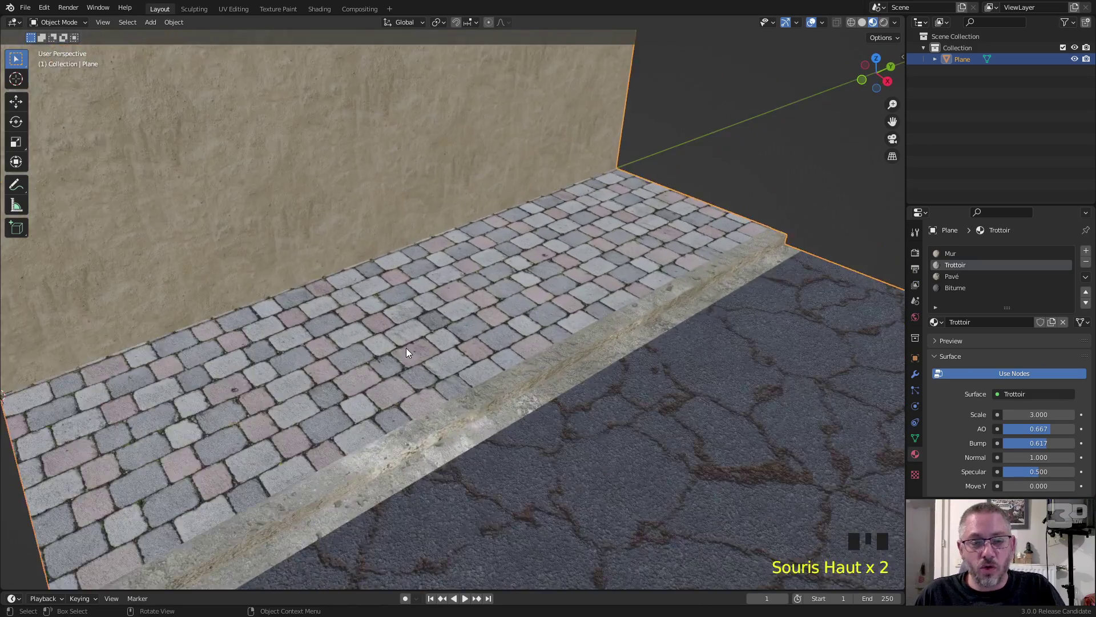
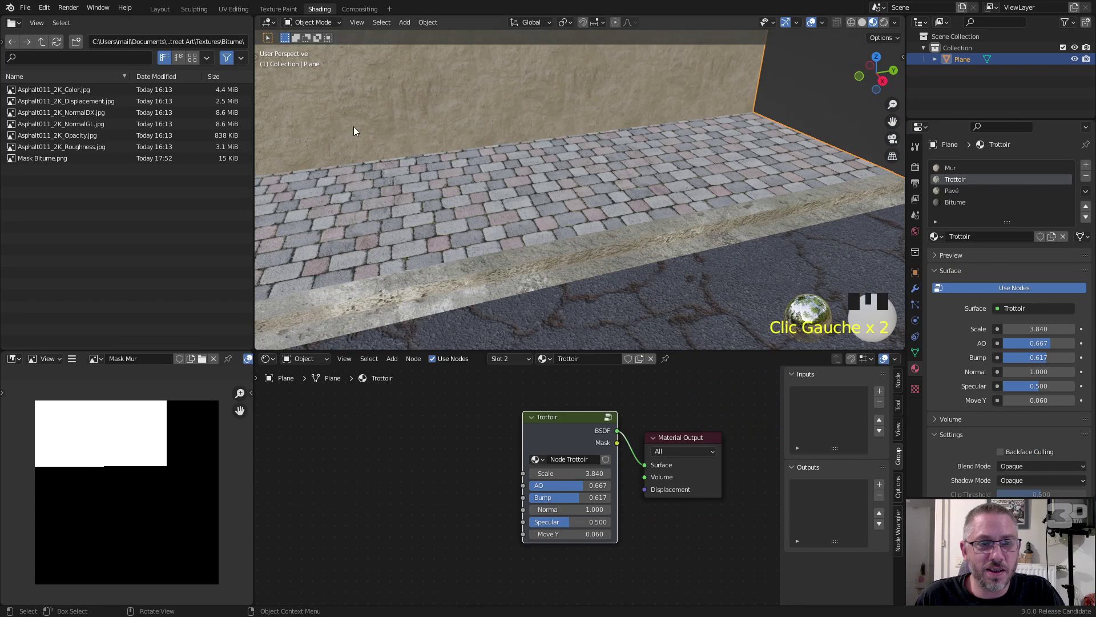
# Route Move Y through a Multiply 0.100 math node into the Combine XYZ Y input
pyautogui.moveTo(452, 224); pyautogui.dragTo(317, 524)
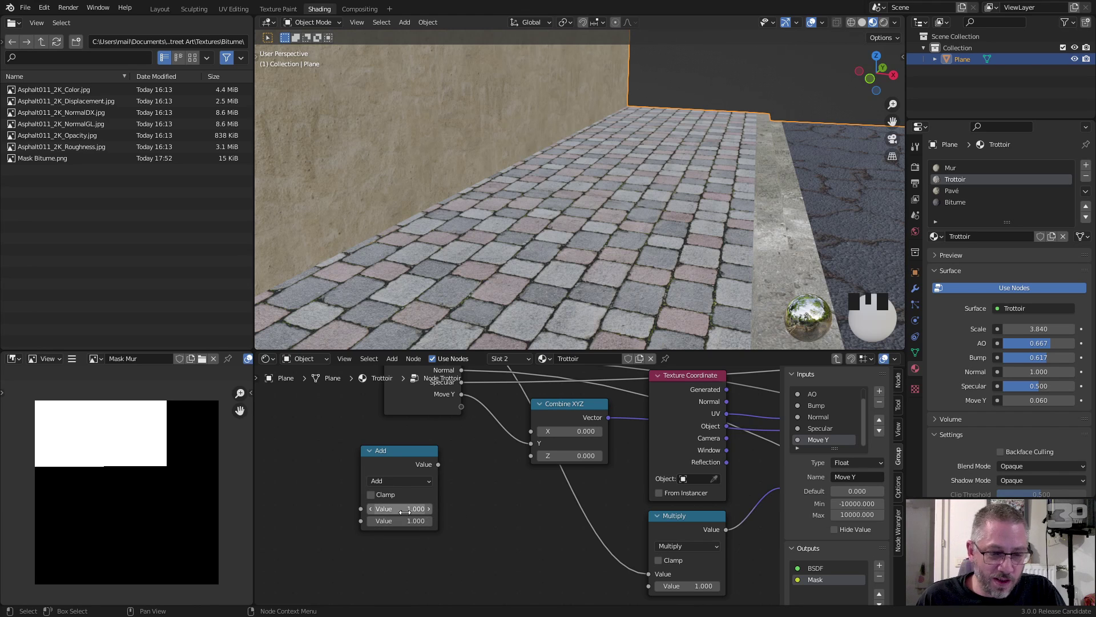
pyautogui.moveTo(397, 525); pyautogui.dragTo(444, 526)
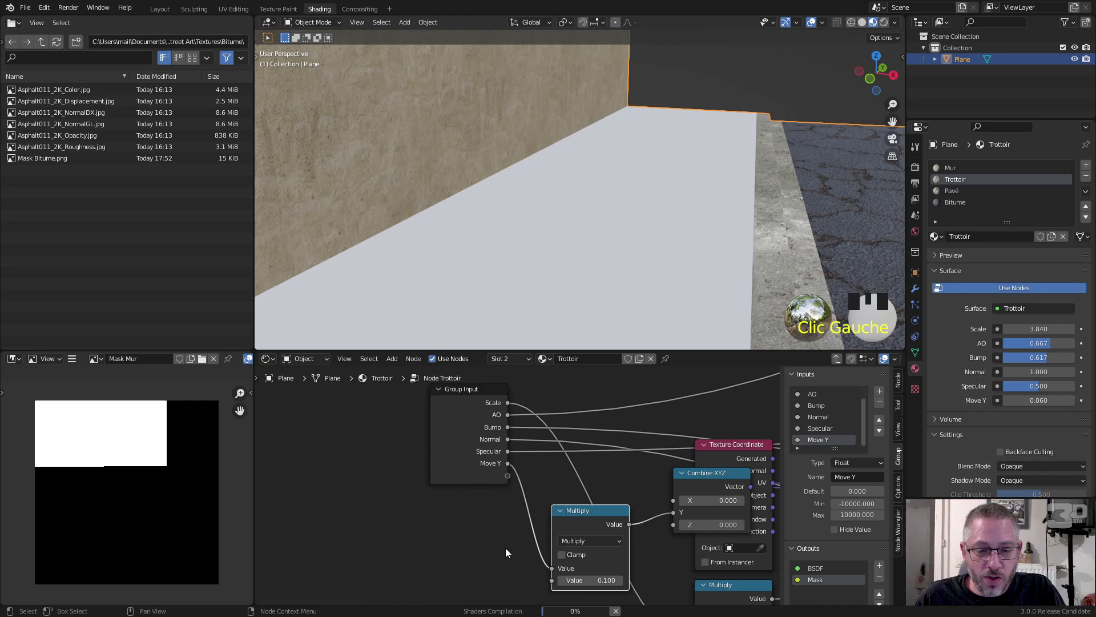
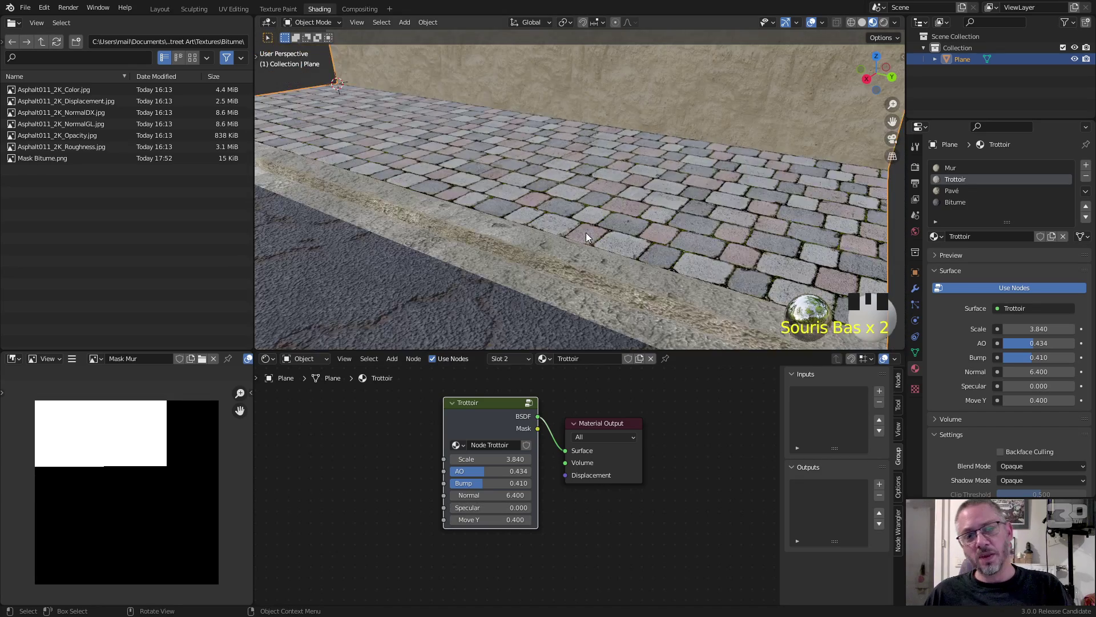
# Pull the view back to review the whole sidewalk with AO 0.434, Bump 0.410, Normal 6.400, Specular 0
pyautogui.moveTo(618, 239); pyautogui.dragTo(693, 235)
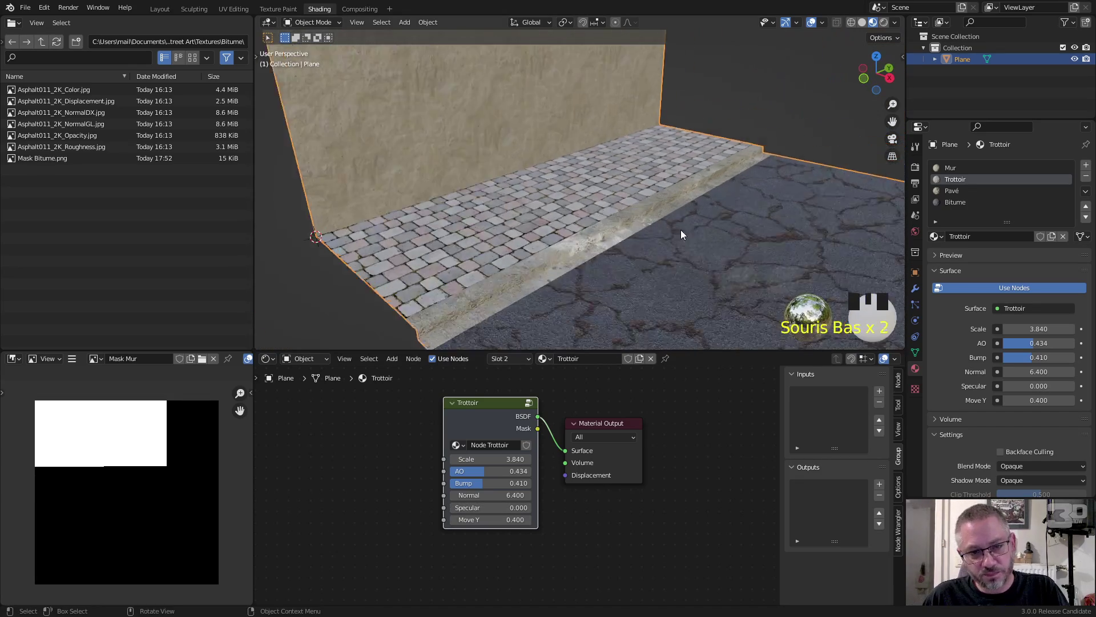